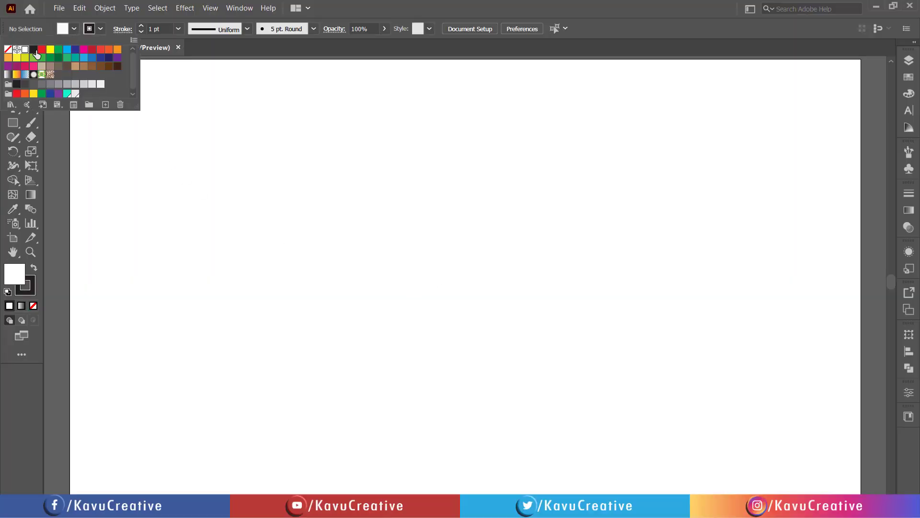
Step: Draw a black, strokeless 400 × 400 px circle with the Ellipse Tool on the artboard
left_click(38, 53)
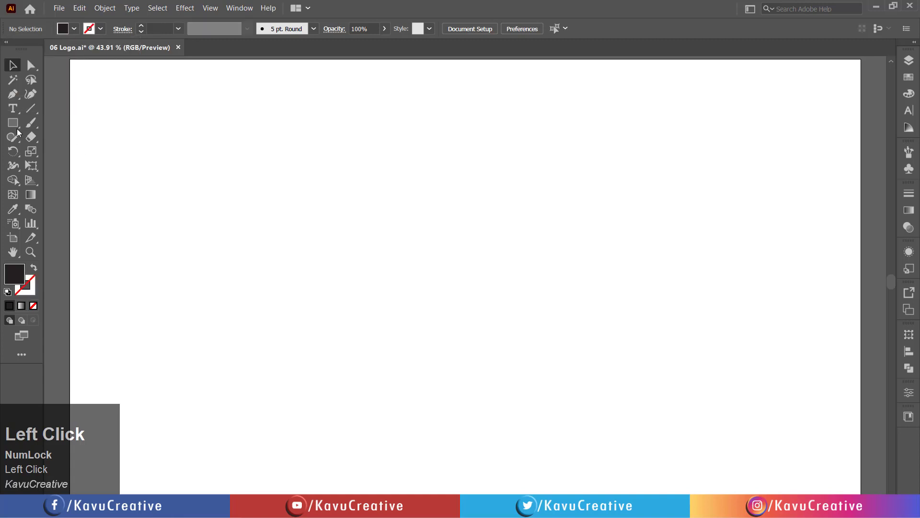
right_click(18, 132)
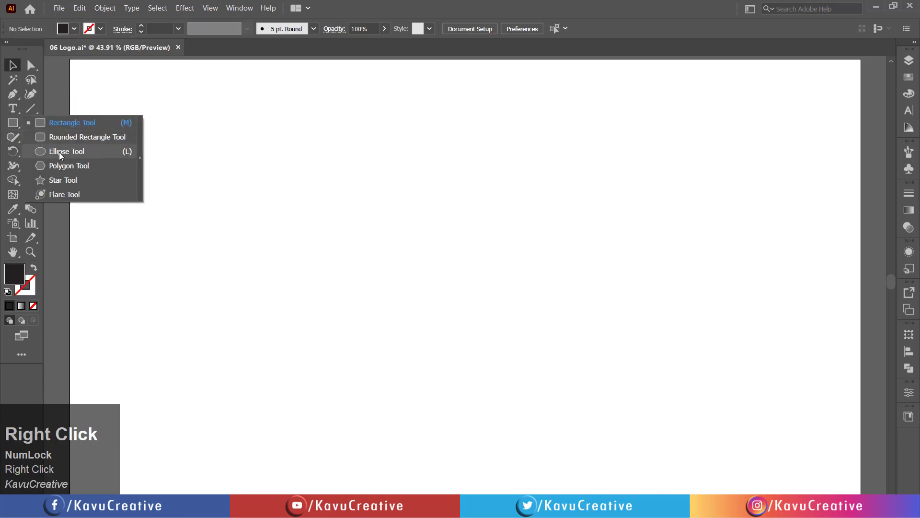
left_click(61, 157)
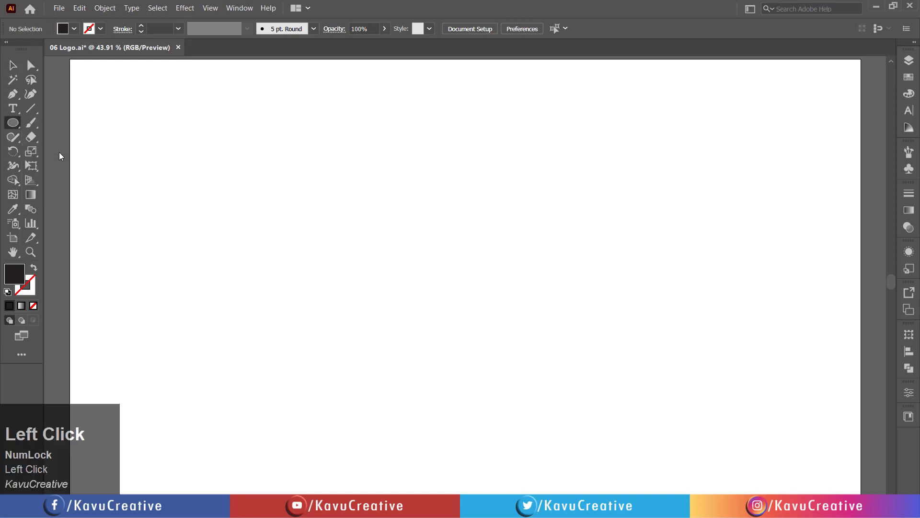
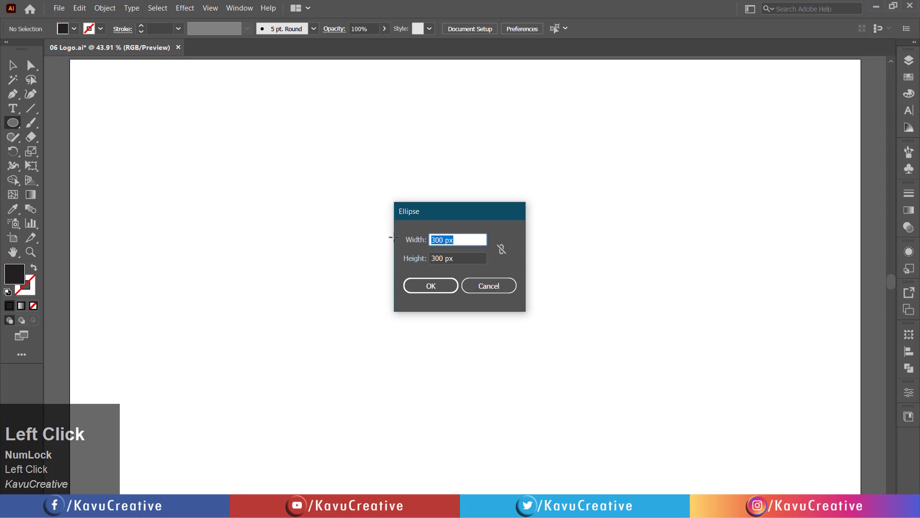
type("400")
key("Tab")
type("400")
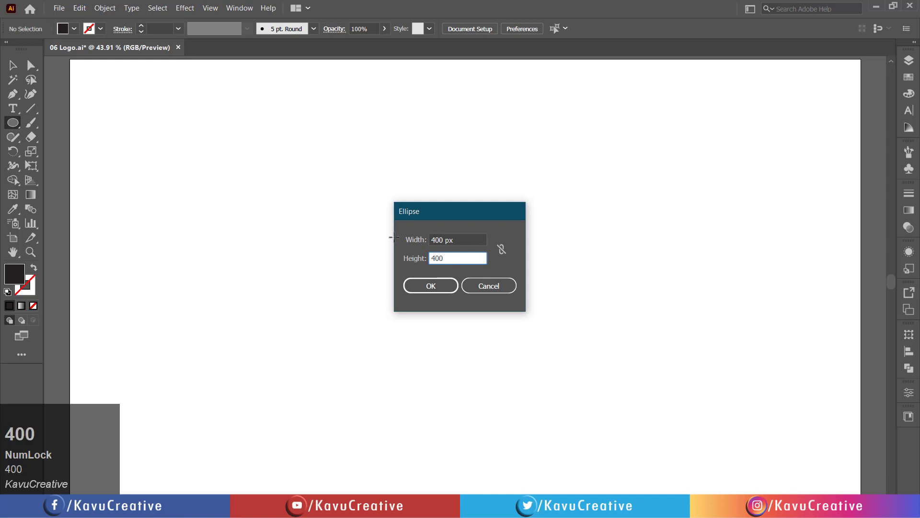
key("Tab")
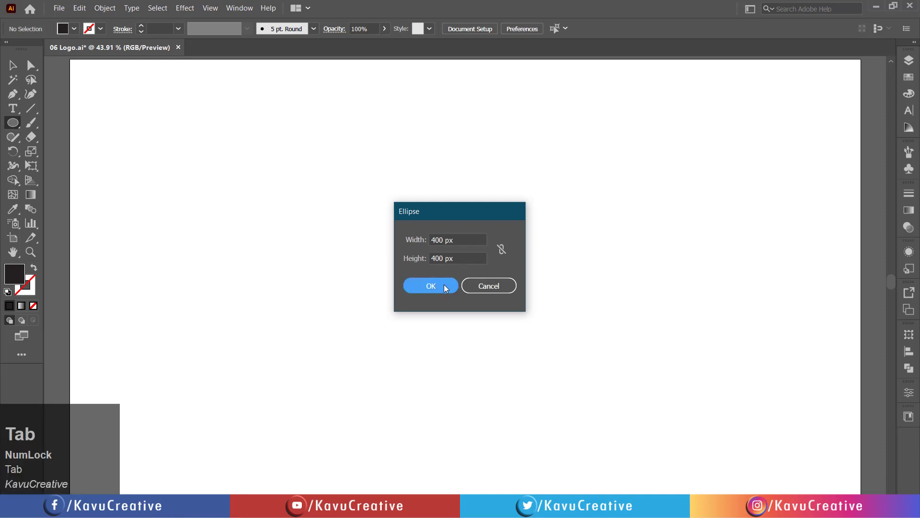
left_click(446, 289)
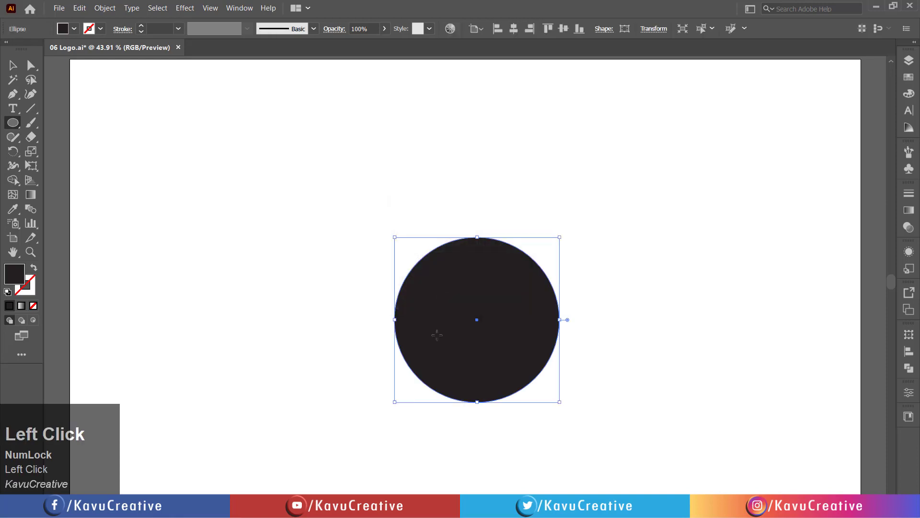
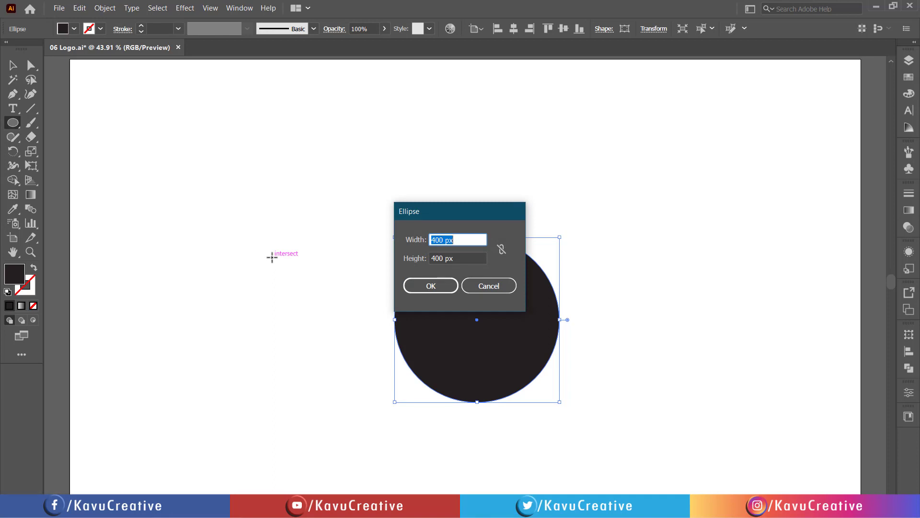
Step: Add a 300 × 300 px circle centred in the first and select both circles
type("300")
key("Tab")
key("3")
type("300")
key("Tab")
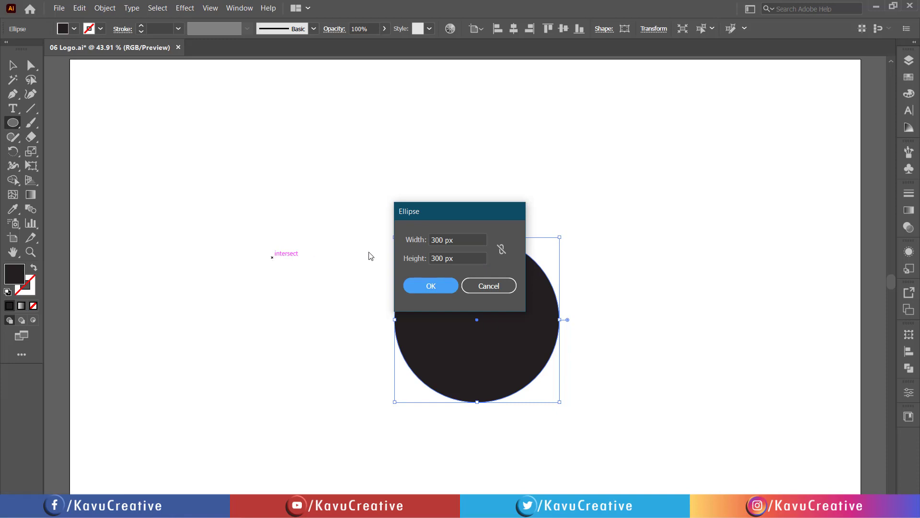
left_click_drag(428, 287, 514, 34)
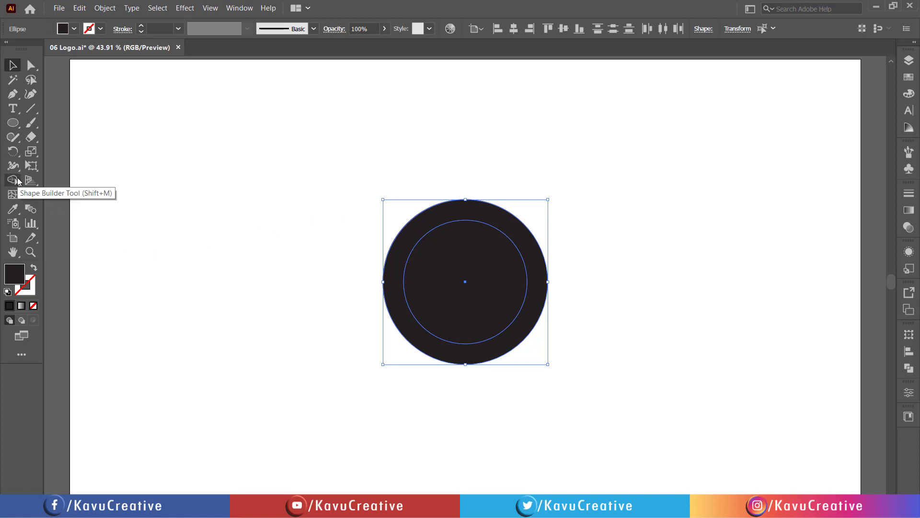
Step: Remove the inner disc with the Shape Builder Tool, leaving a thick black ring
left_click(20, 182)
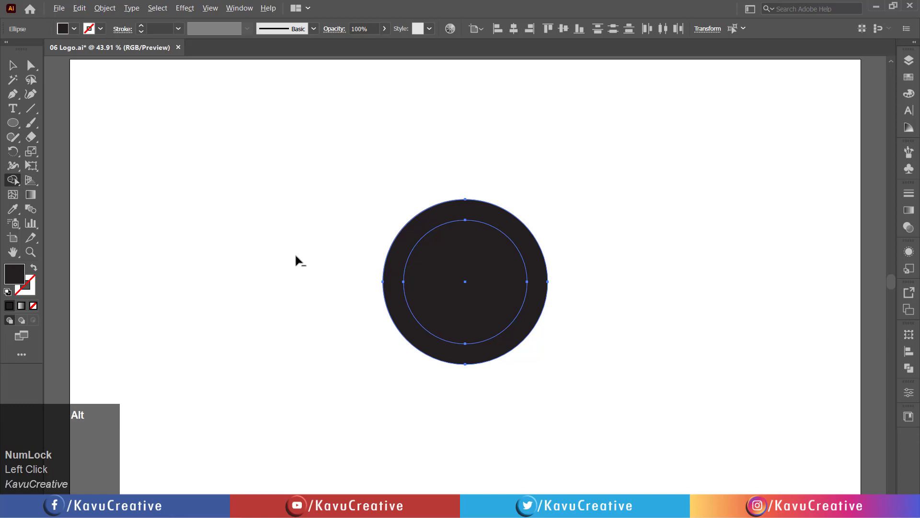
left_click(457, 294)
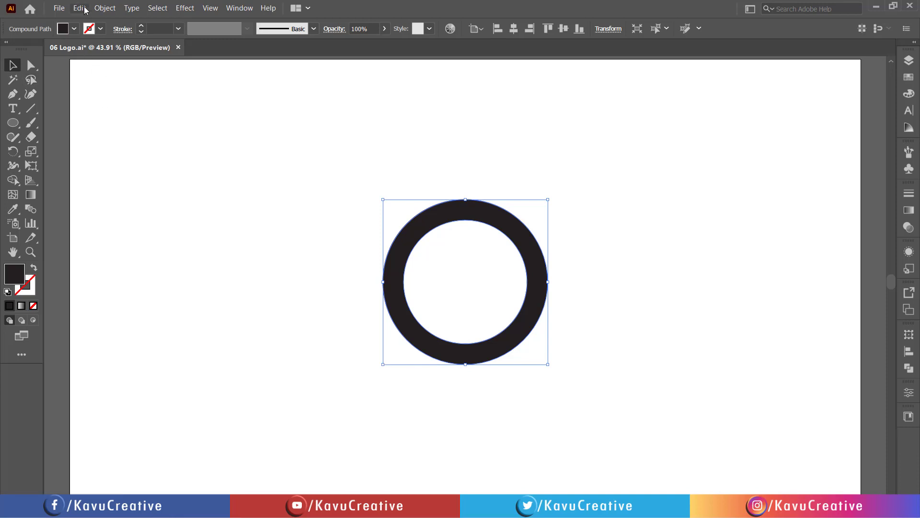
Step: Paste a copy of the ring in front and resize it to 200 × 200 px via the Transform panel
left_click(84, 9)
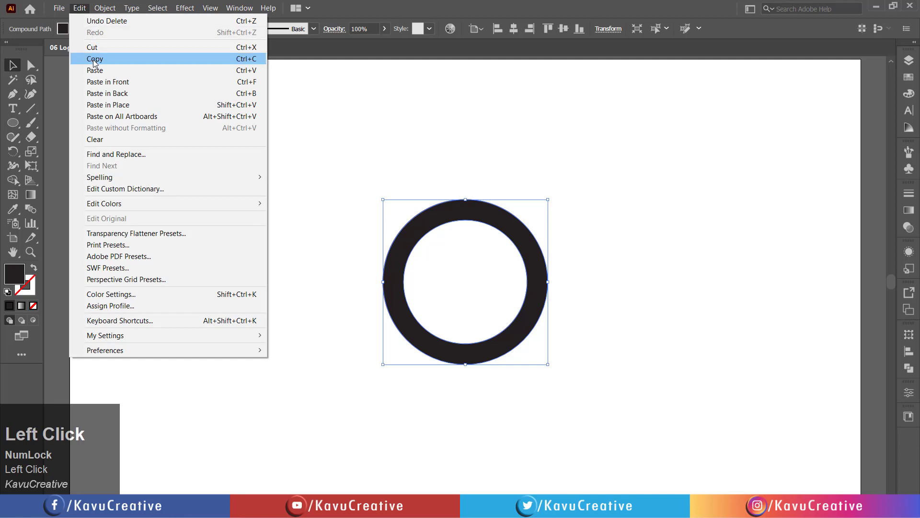
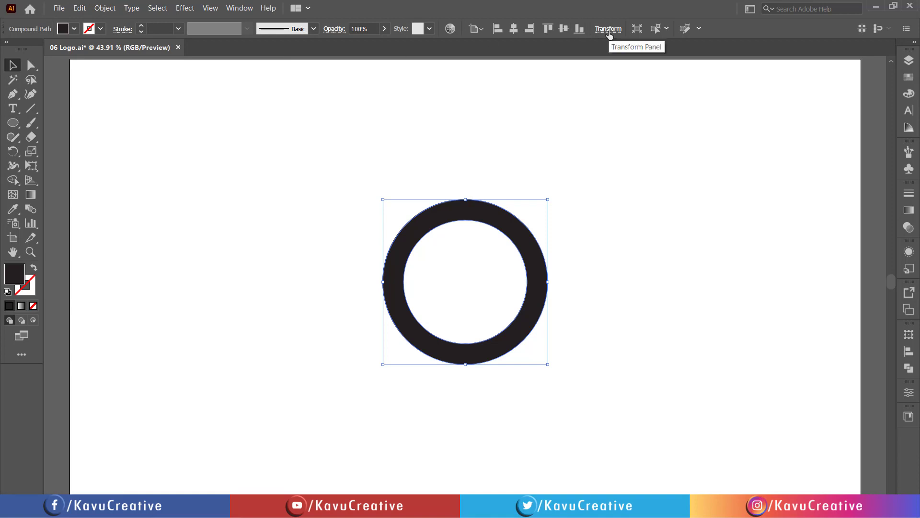
left_click(613, 33)
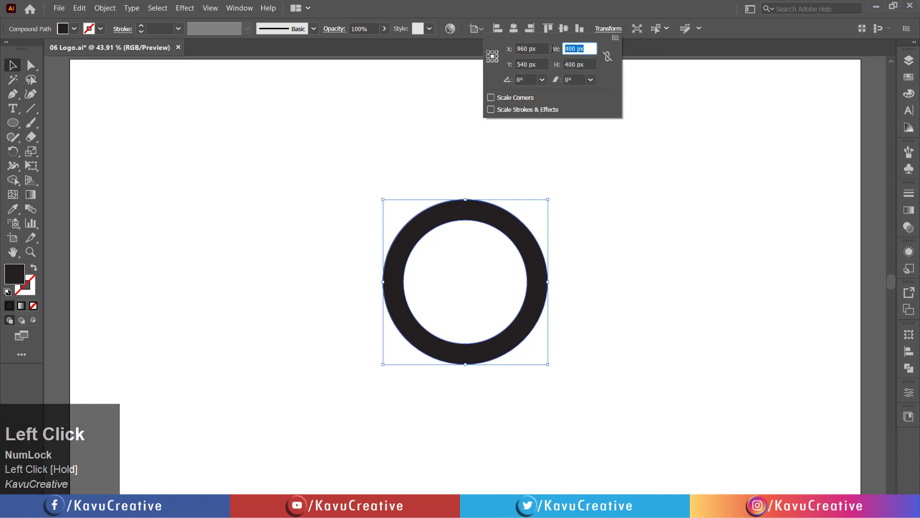
type("200")
key("Tab")
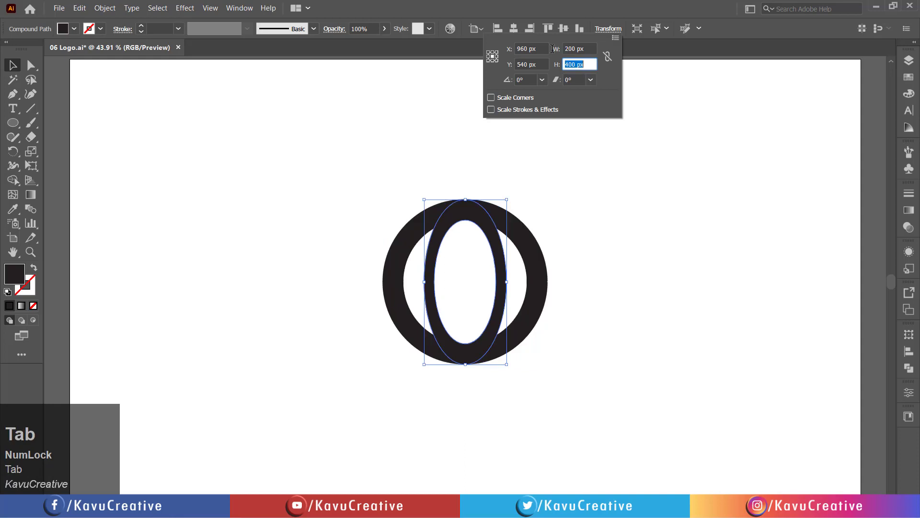
type("200")
key("Return")
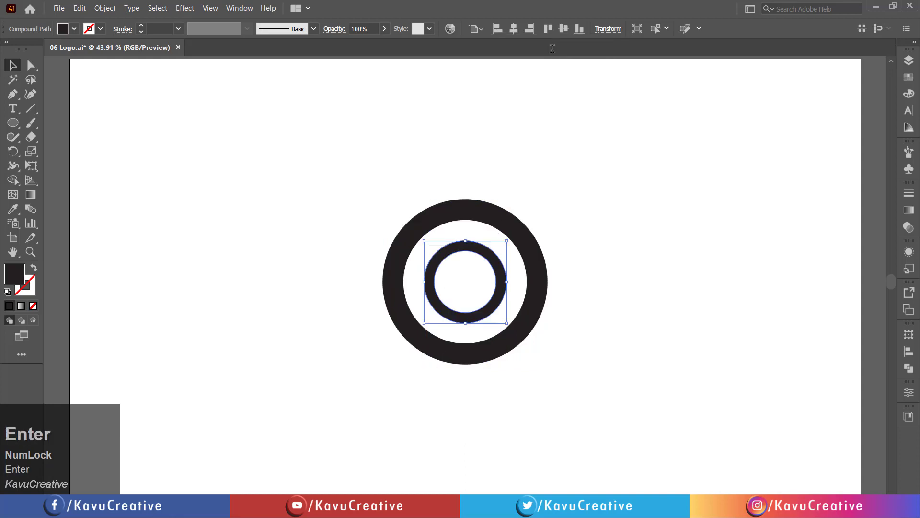
left_click(184, 143)
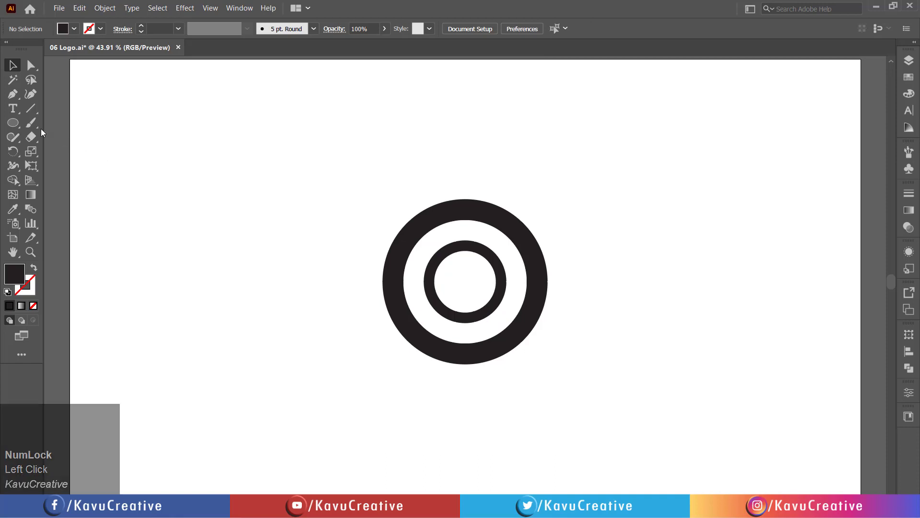
Step: Draw a 50 × 450 px black rectangle running vertically through the rings' centre
right_click(18, 124)
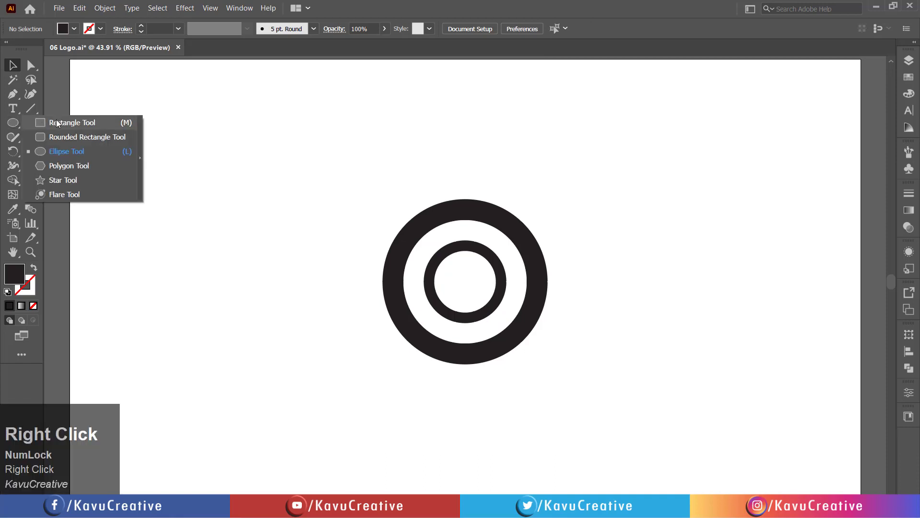
left_click(58, 124)
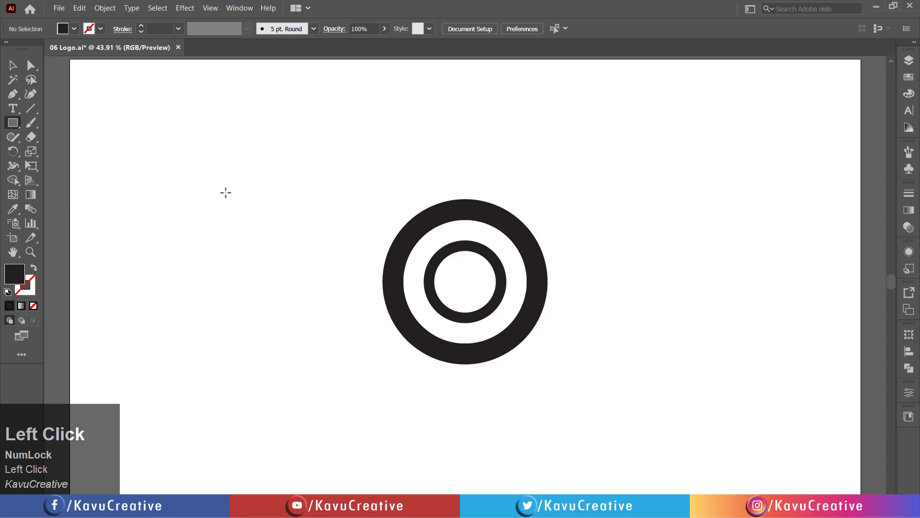
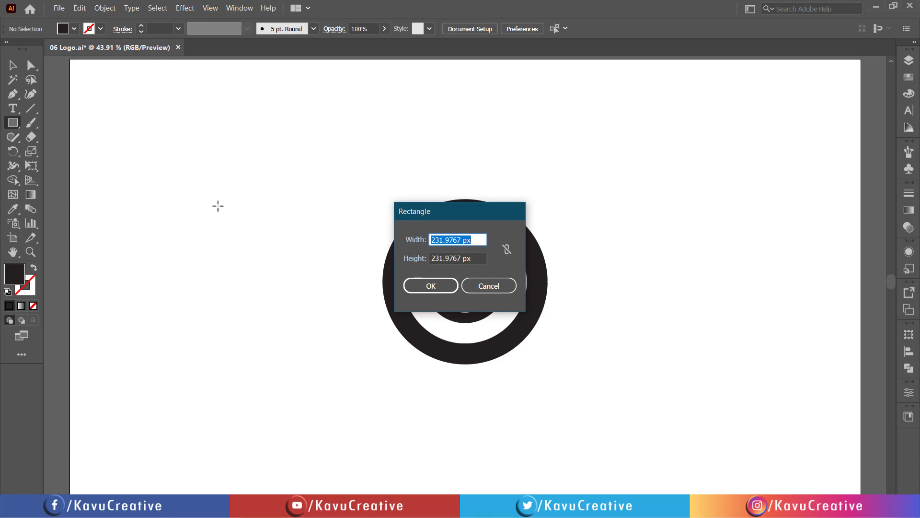
type("50")
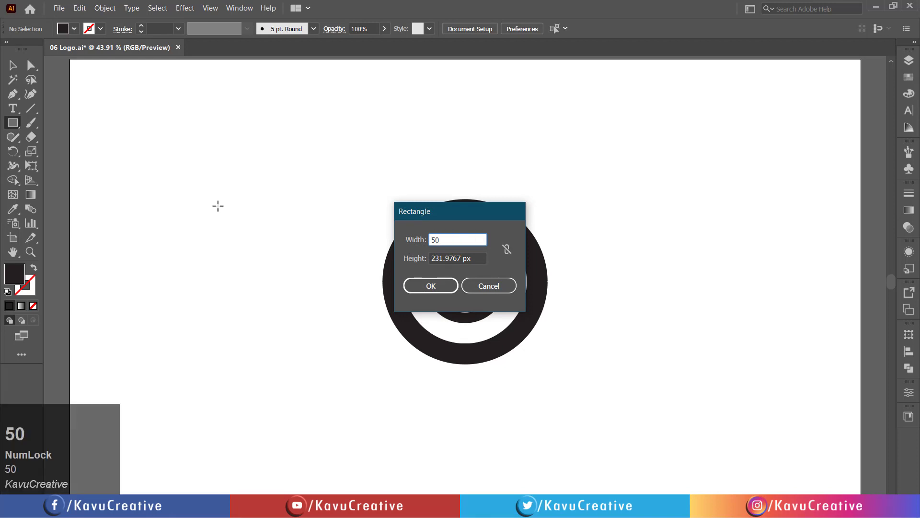
key("Tab")
key("4")
type("450")
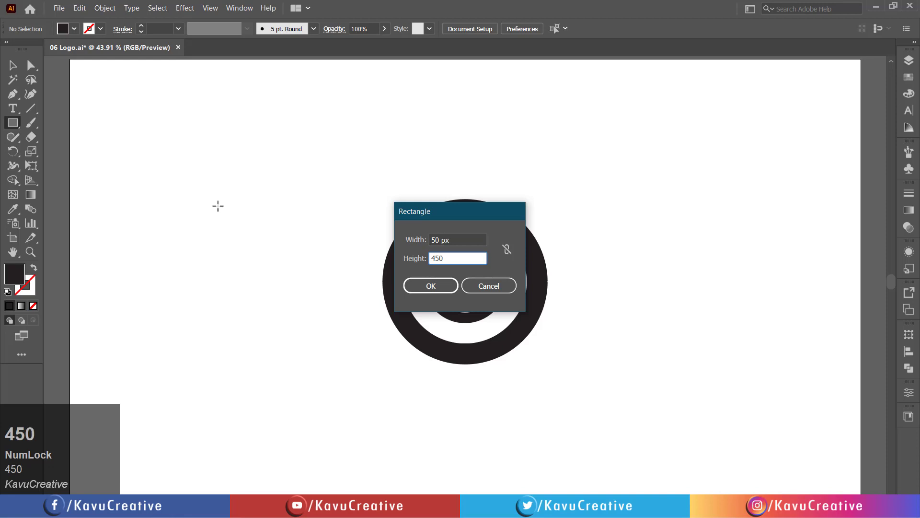
key("Tab")
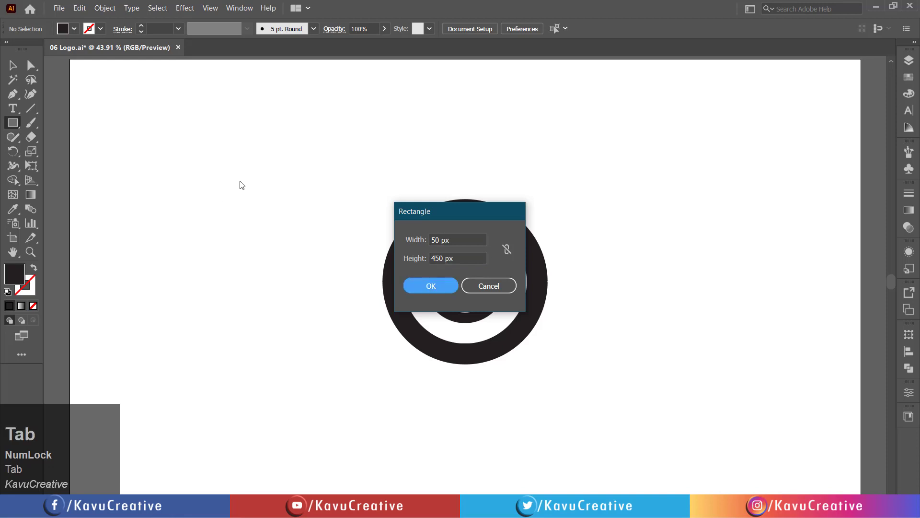
left_click(429, 288)
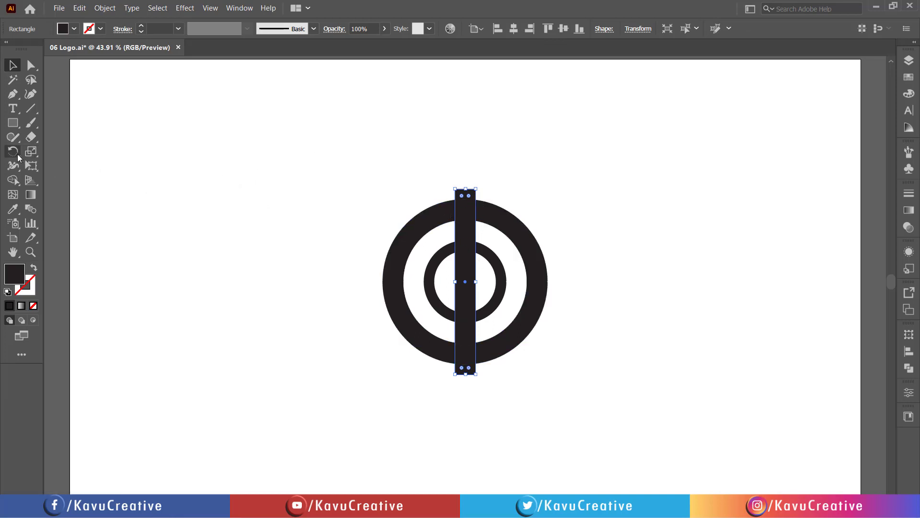
Step: Set up a 90° rotated copy of the vertical bar with the Rotate Tool, preview on
left_click(17, 157)
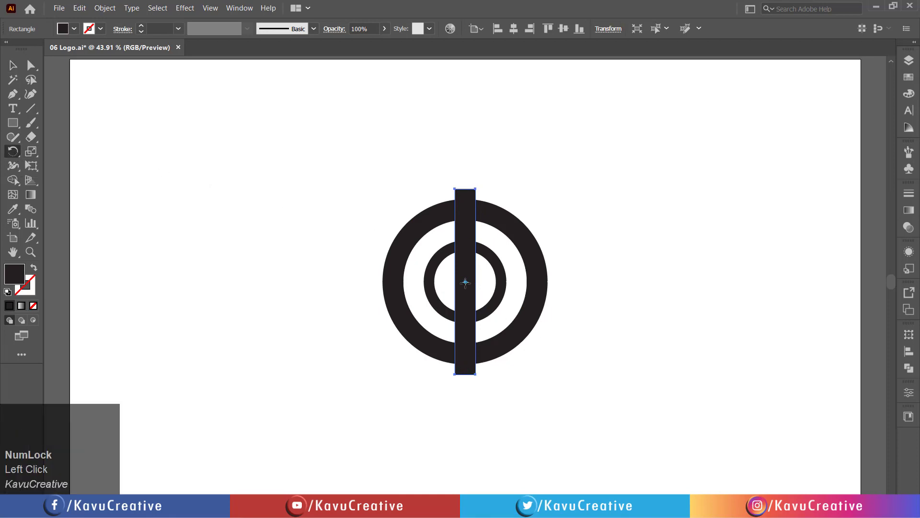
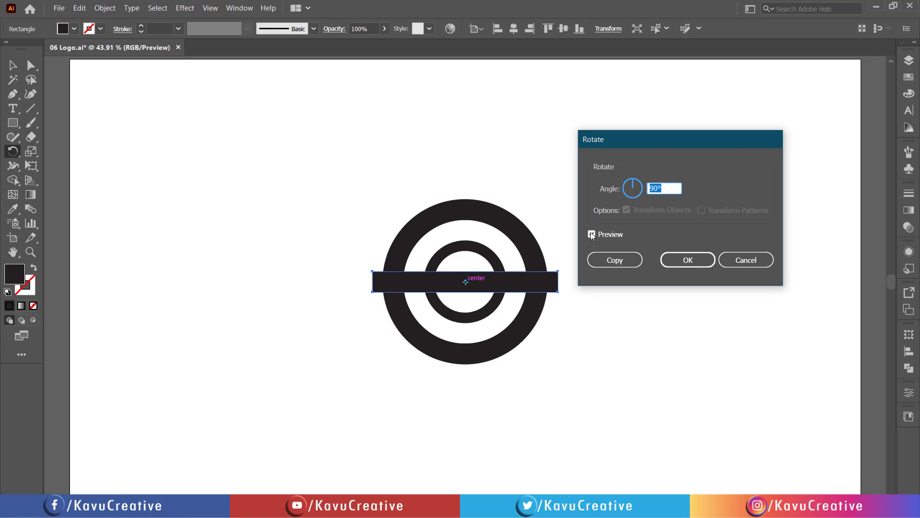
left_click(592, 236)
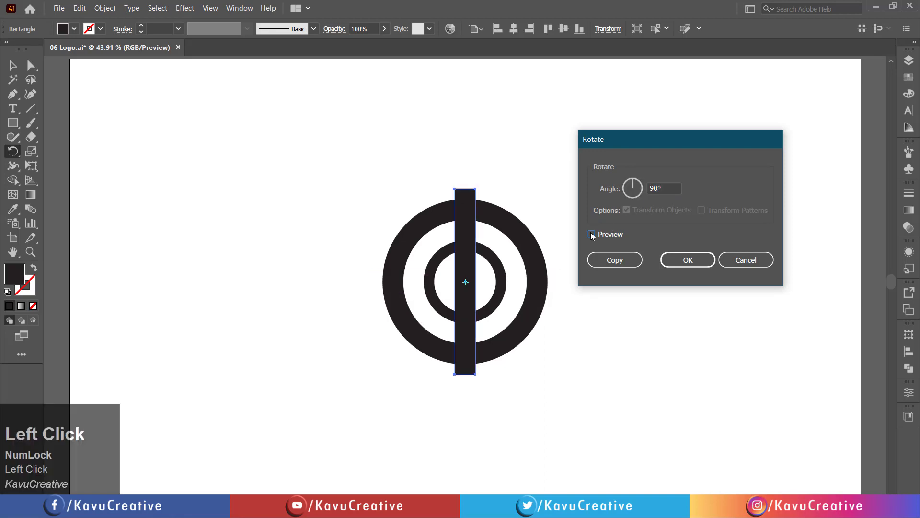
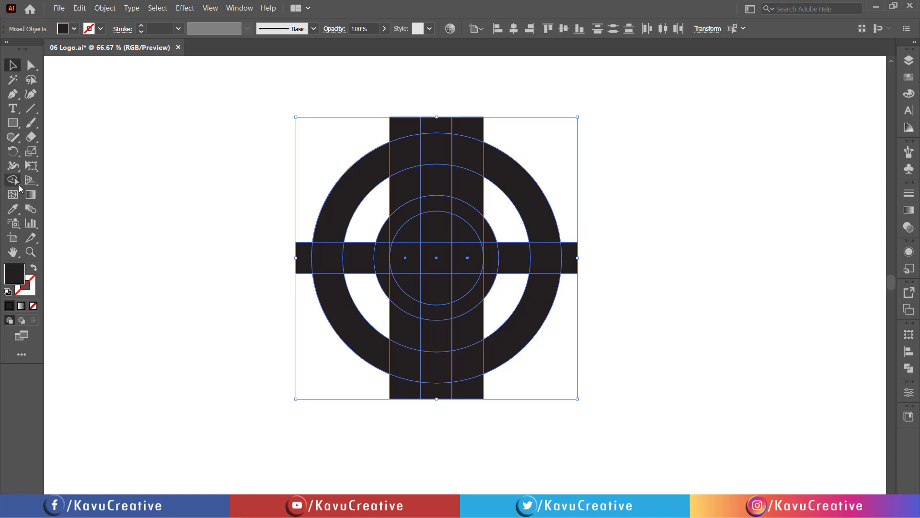
Step: Erase the unwanted bar and centre pieces with the Shape Builder Tool to open the ring gaps
left_click(19, 186)
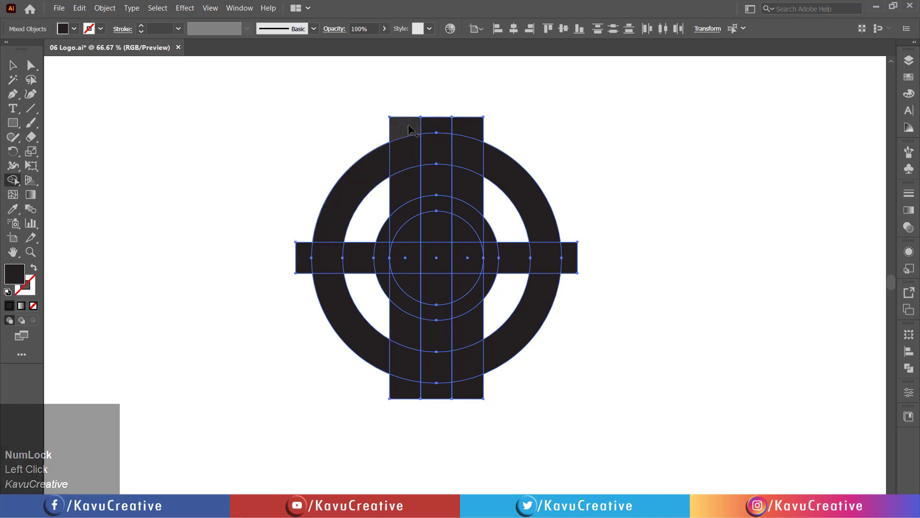
left_click_drag(409, 128, 572, 262)
key("ctrl+z")
left_click_drag(573, 239, 423, 270)
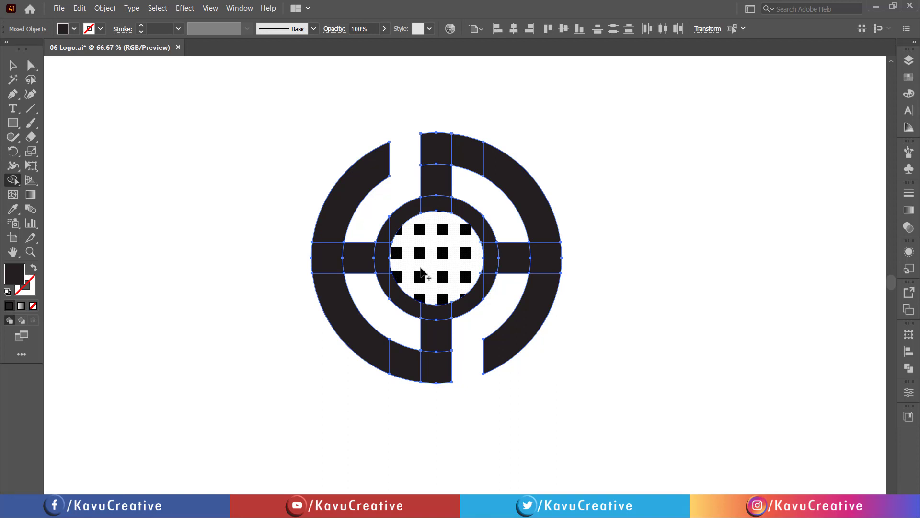
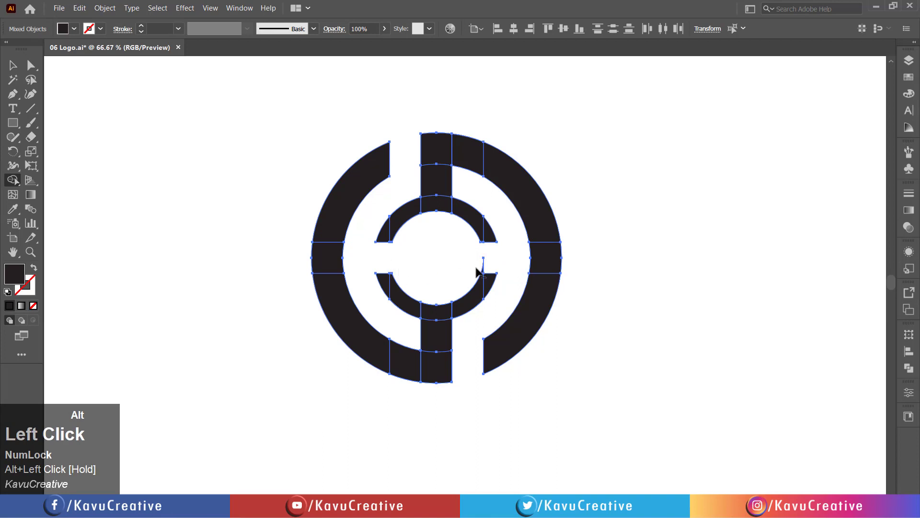
Step: Merge the remaining pieces into the single finished logo mark
scroll("up", 3)
scroll("up", 3)
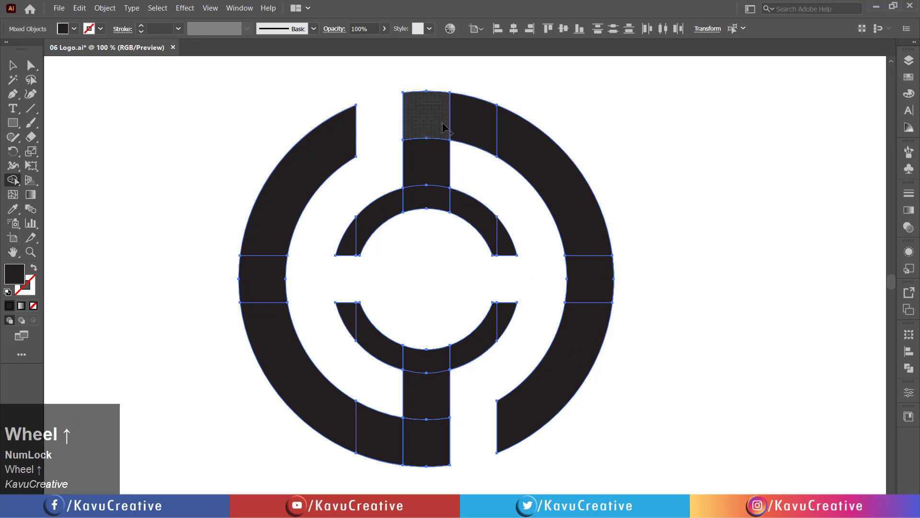
left_click_drag(476, 128, 306, 176)
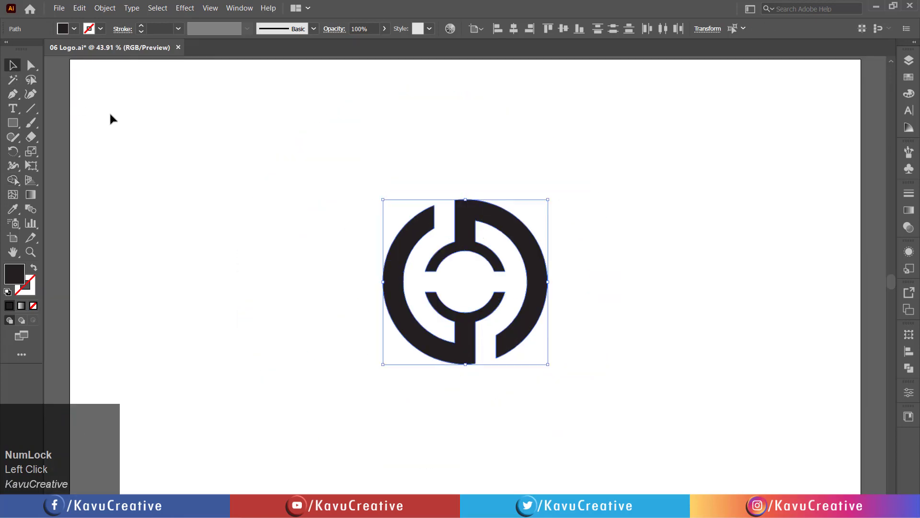
Step: Fill the right-hand part of the logo with the light grey swatch
left_click(657, 232)
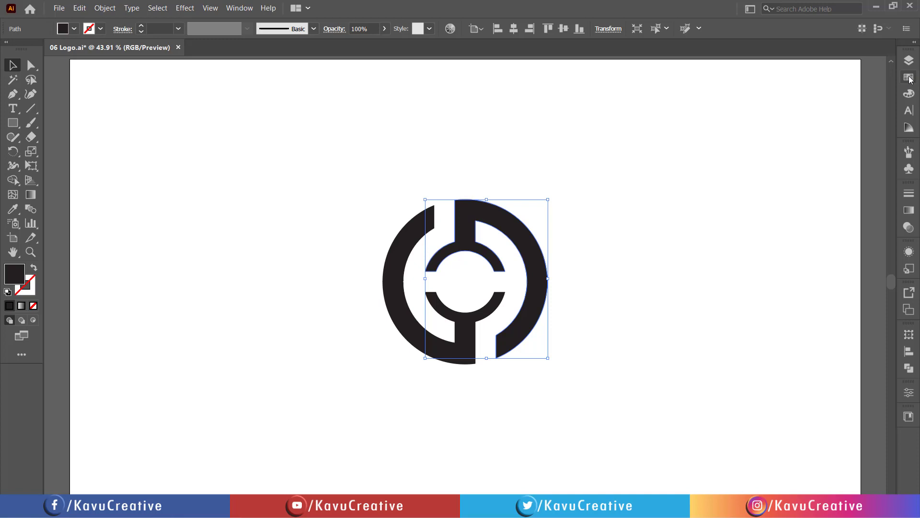
left_click(911, 80)
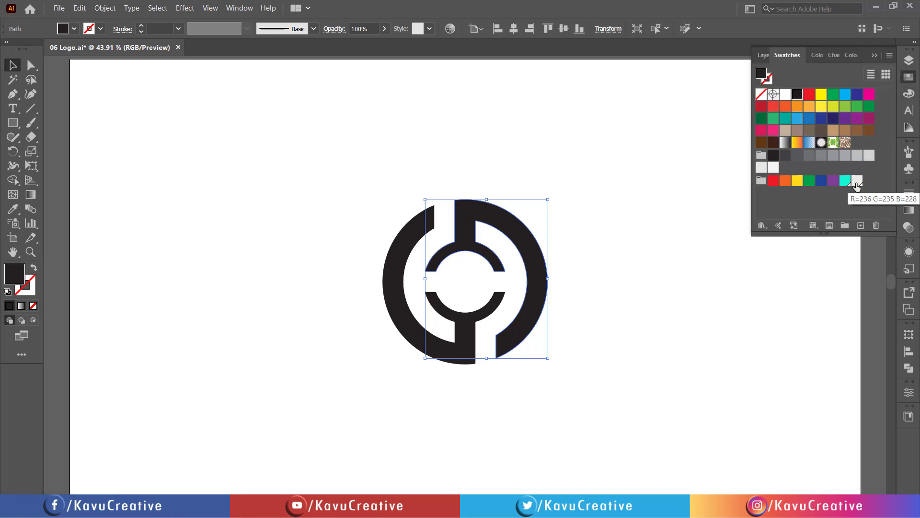
left_click(861, 185)
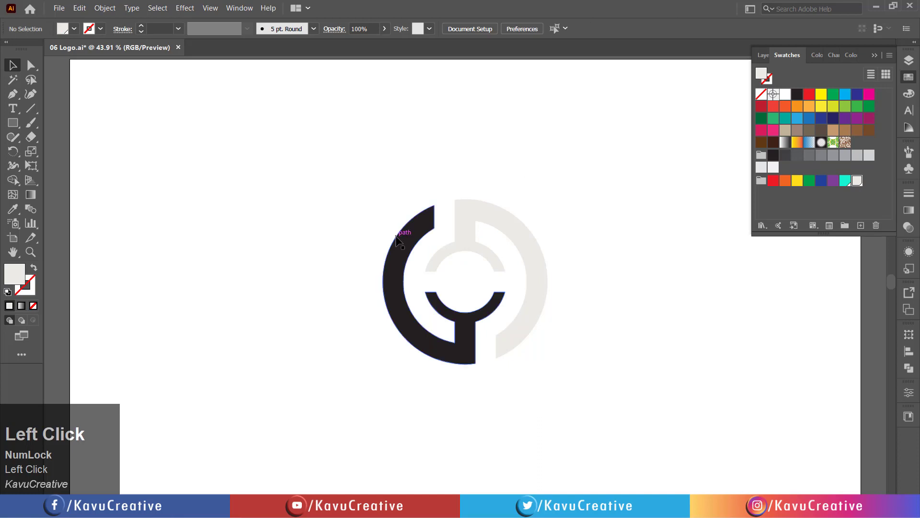